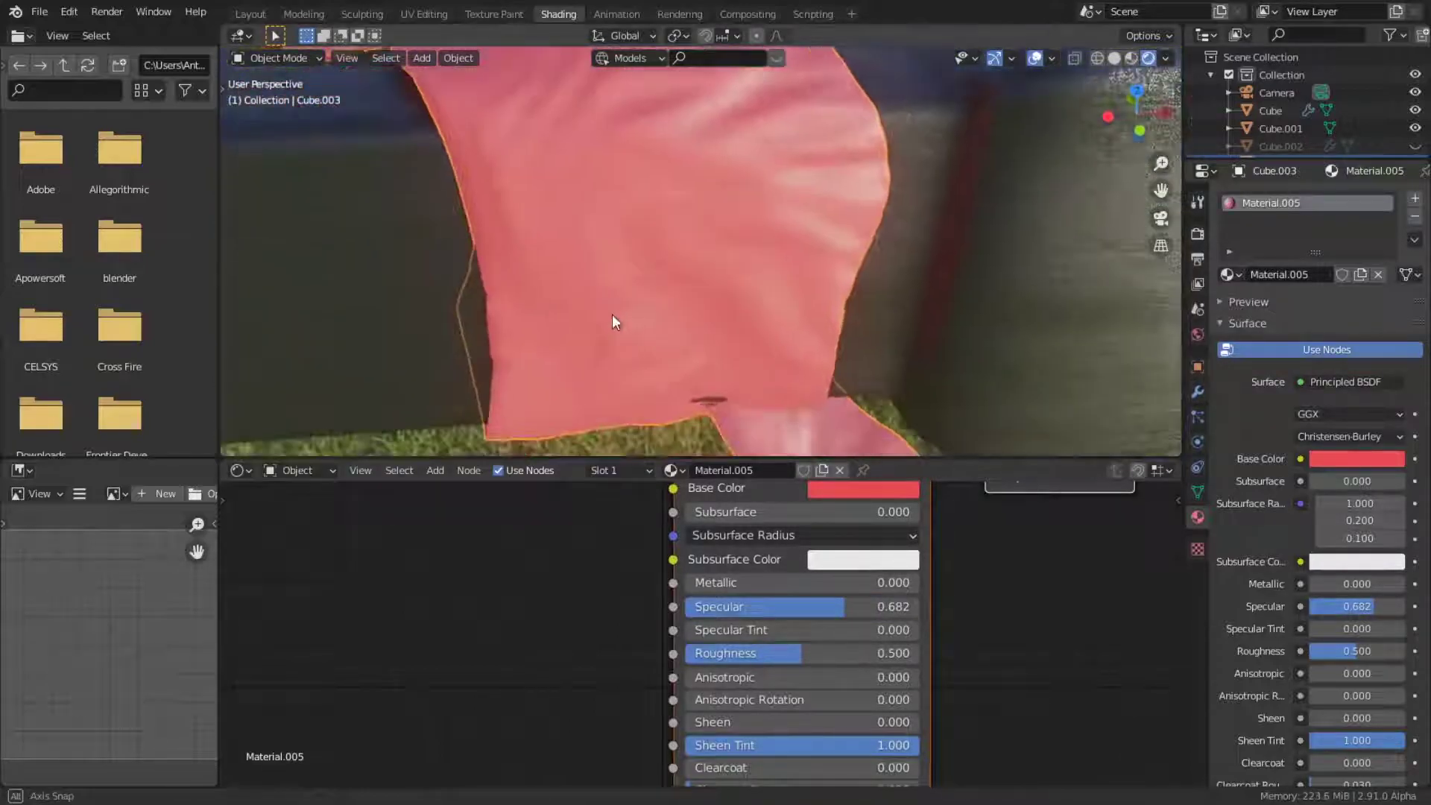
# Add an Image Texture node and load 71Myl-2FRLL_AC_SX425_.jpg into it beside the Principled BSDF
pyautogui.press('n')
pyautogui.click(513, 271)
pyautogui.press('h')
pyautogui.scroll(-3)
pyautogui.click(348, 185)
pyautogui.press('h')
pyautogui.click(717, 254)
pyautogui.scroll(3)
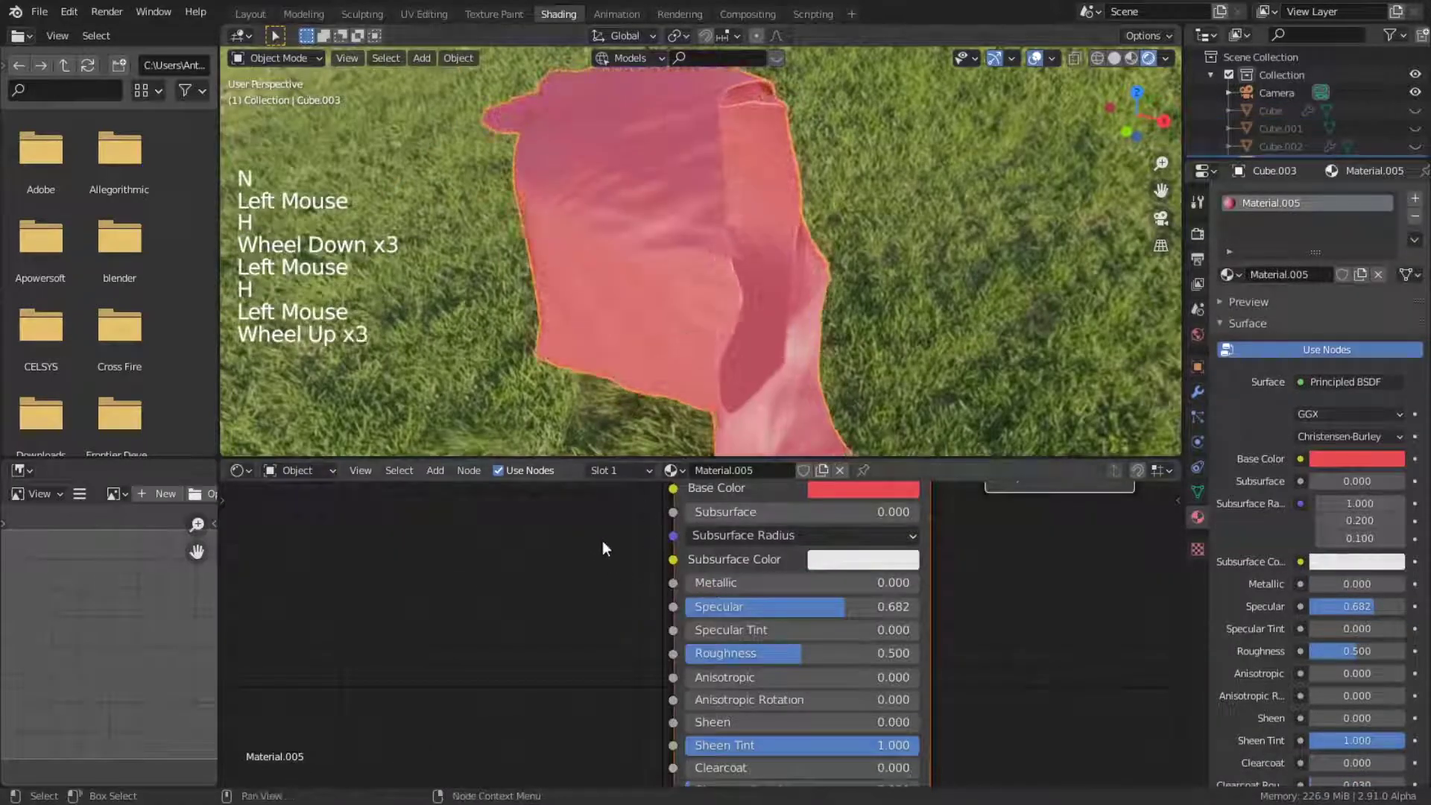
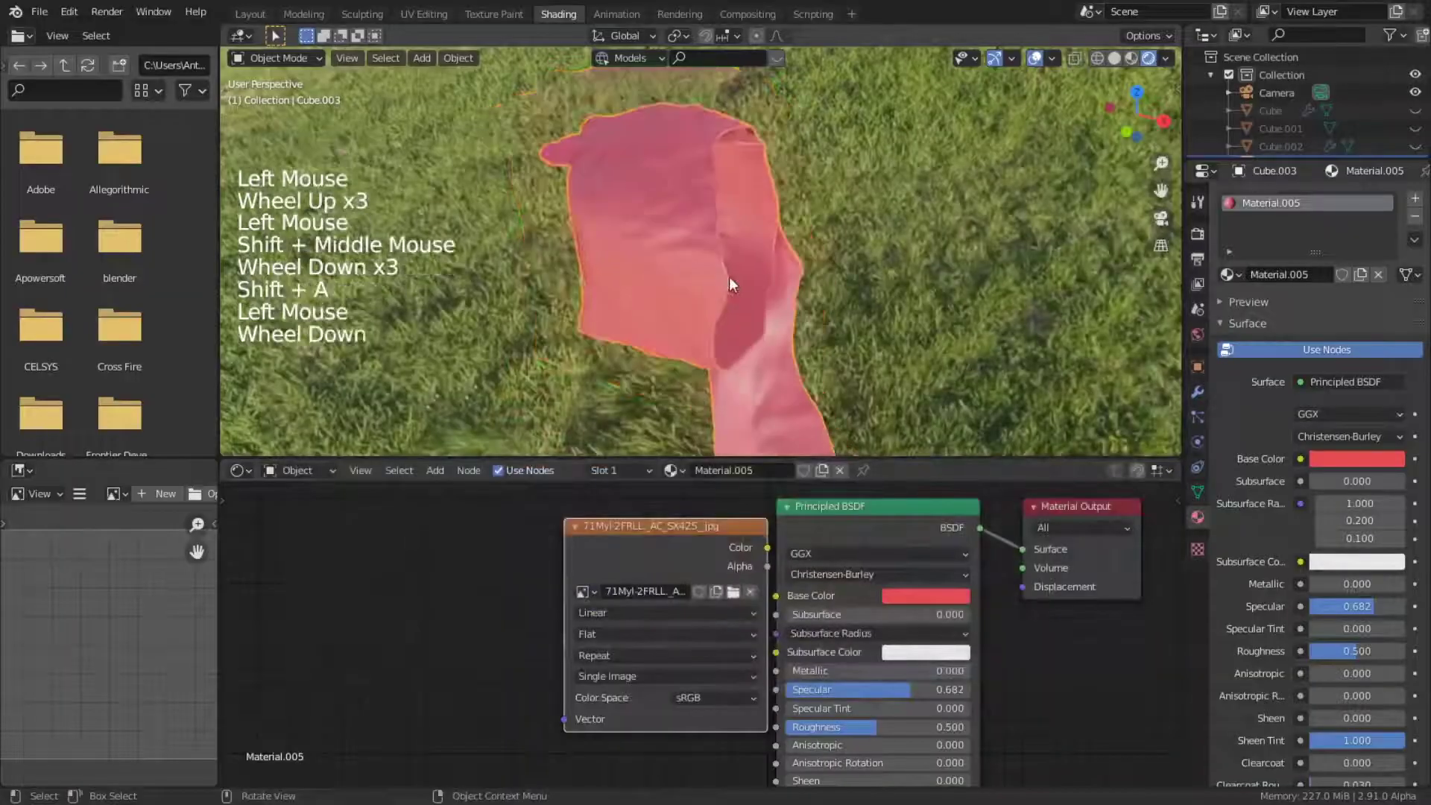
# Connect the plaid image's Color output to the Principled BSDF Base Color
pyautogui.scroll(3)
pyautogui.click(745, 542)
pyautogui.click(681, 542)
pyautogui.scroll(-3)
pyautogui.scroll(3)
pyautogui.middleClick(784, 308)
# Add Texture Coordinate and Mapping nodes (Ctrl+T) feeding the image from UV coordinates
pyautogui.press('ctrl+t')
pyautogui.scroll(-3)
pyautogui.click(530, 531)
pyautogui.press('ctrl+t')
pyautogui.middleClick(473, 574)
pyautogui.scroll(3)
pyautogui.scroll(-3)
pyautogui.middleClick(773, 293)
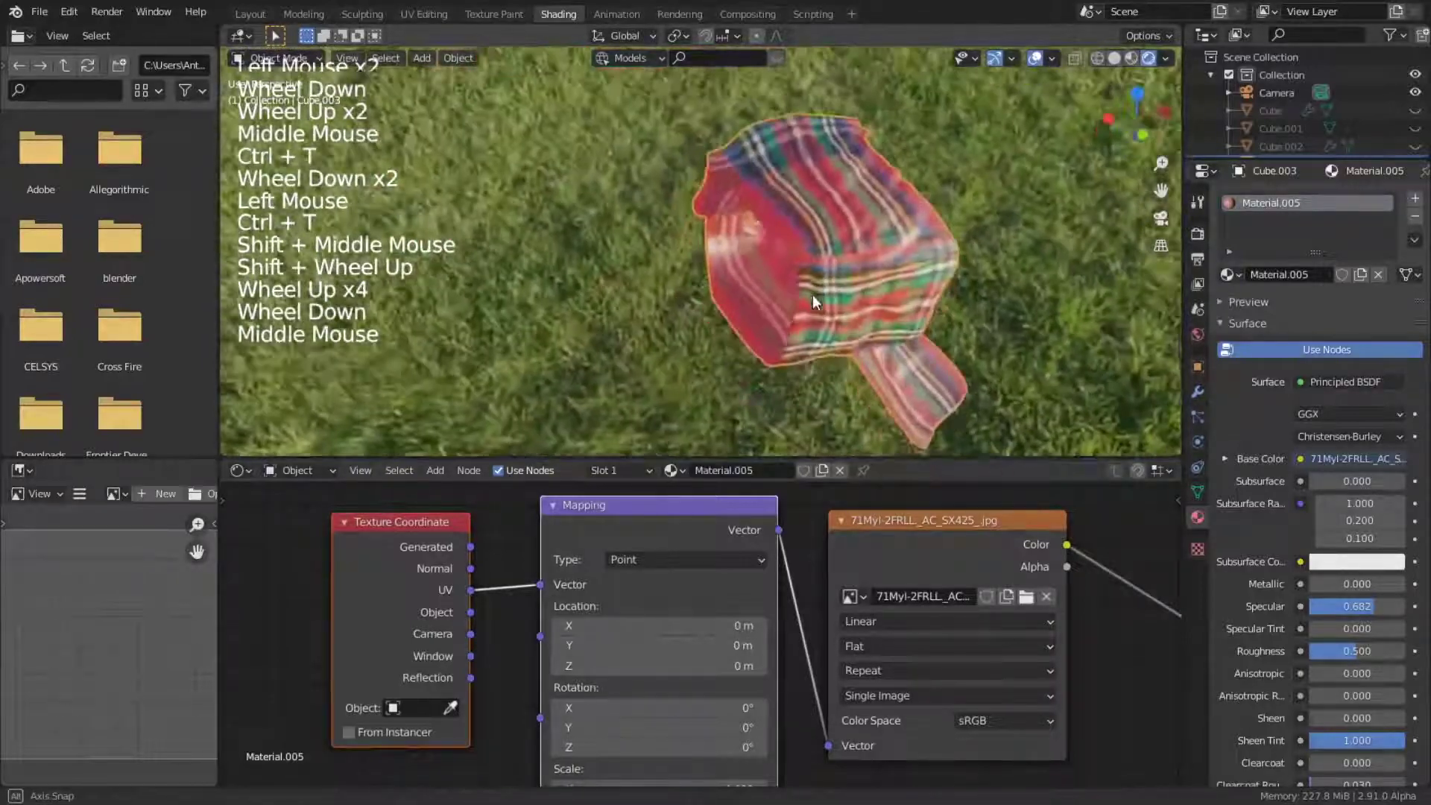
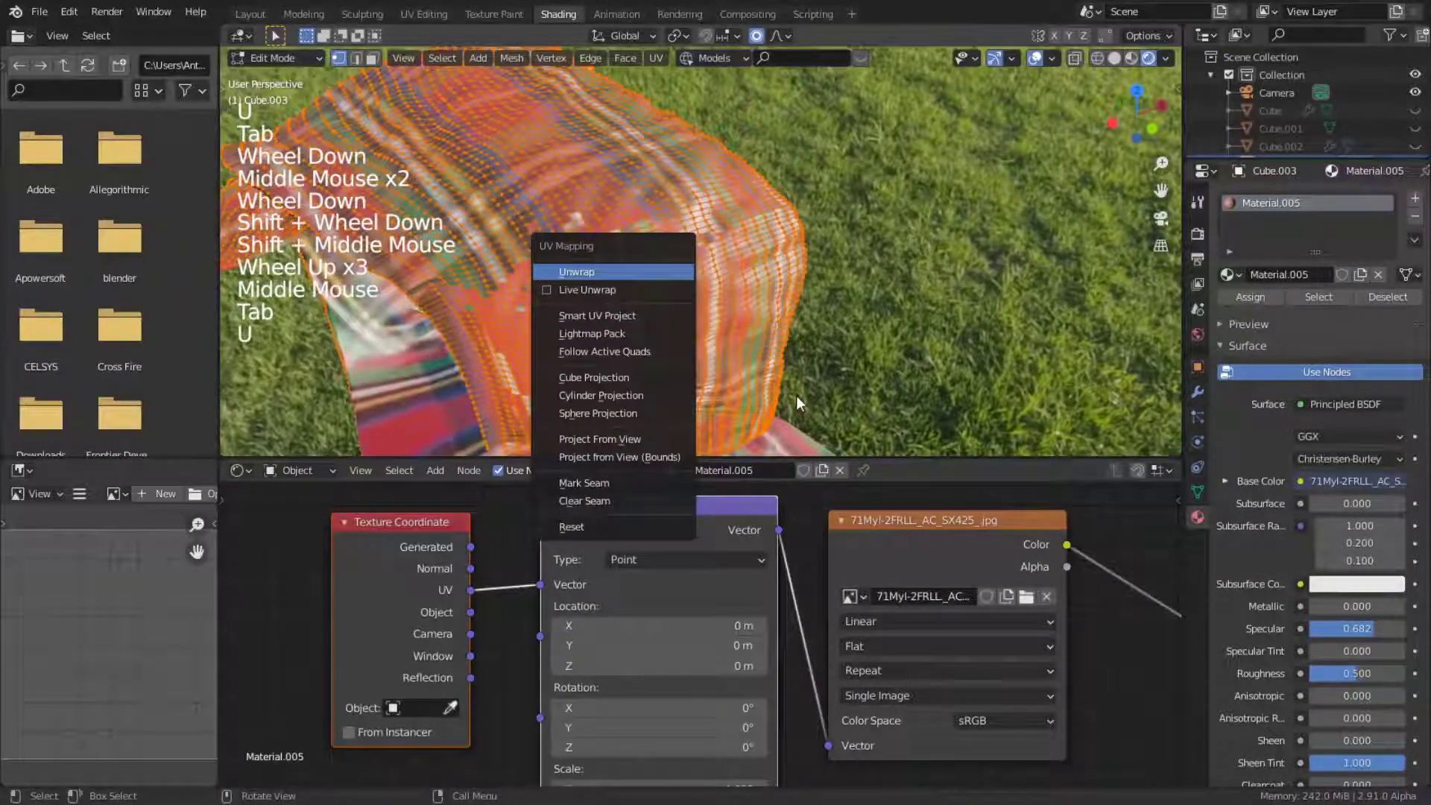
# Leave mesh edit mode and pan the node graph ready for the ColorRamp on Roughness
pyautogui.scroll(-3)
pyautogui.press('Tab')
pyautogui.middleClick(777, 396)
pyautogui.middleClick(647, 380)
pyautogui.middleClick(733, 387)
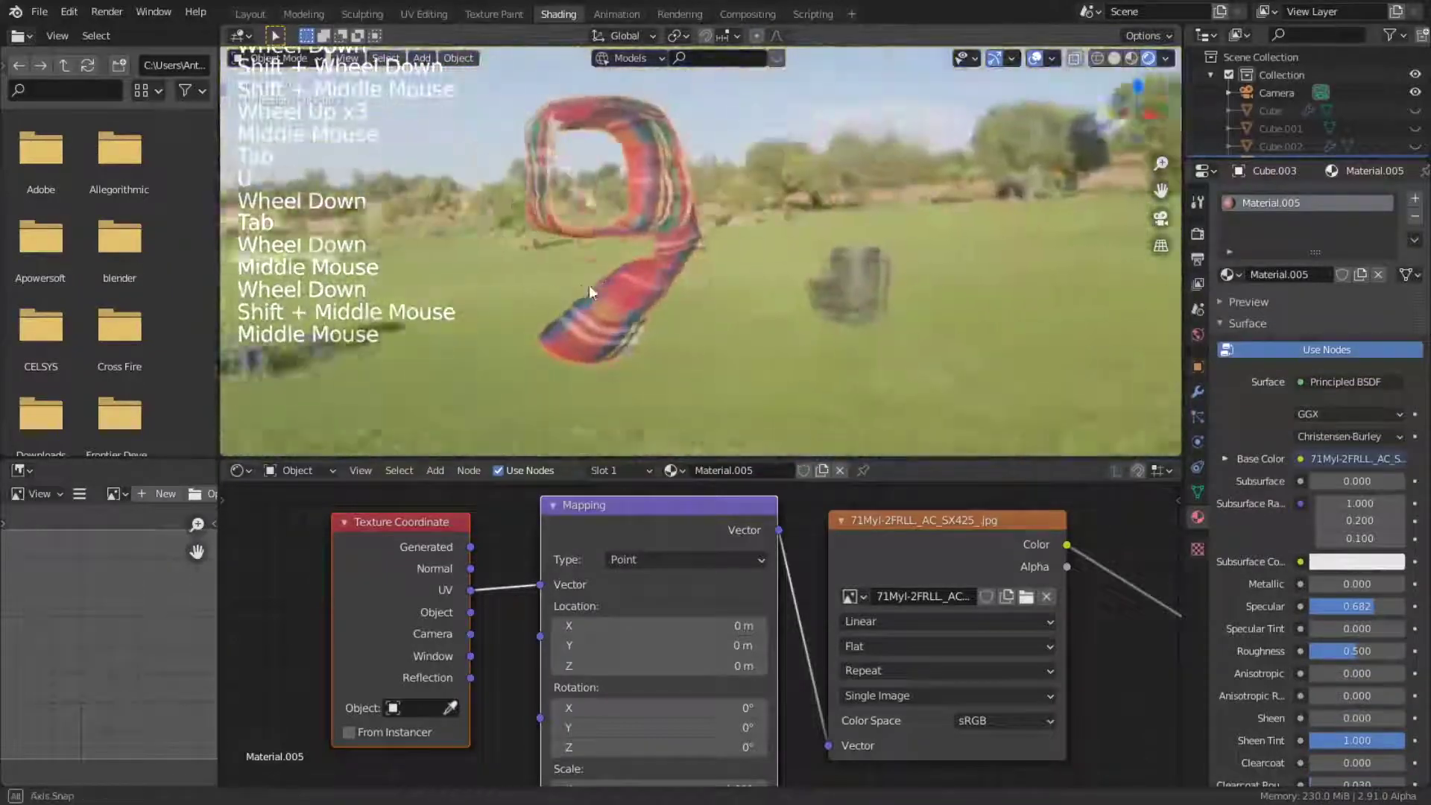
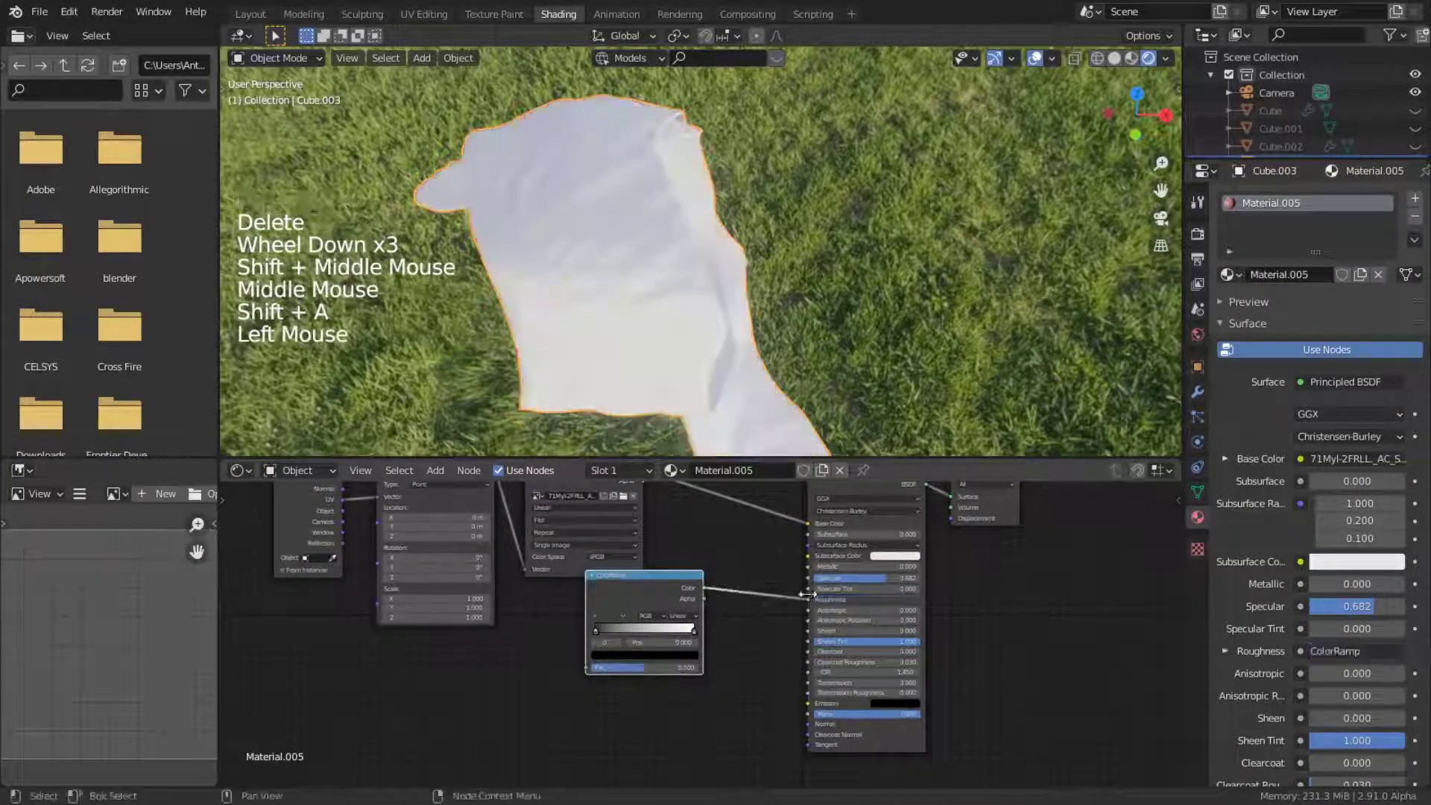
# Adjust the first roughness ColorRamp's stops in the node graph
pyautogui.click(811, 606)
pyautogui.middleClick(766, 635)
pyautogui.scroll(3)
pyautogui.click(831, 594)
pyautogui.scroll(-3)
pyautogui.scroll(3)
pyautogui.scroll(-3)
pyautogui.scroll(3)
pyautogui.middleClick(583, 607)
pyautogui.scroll(3)
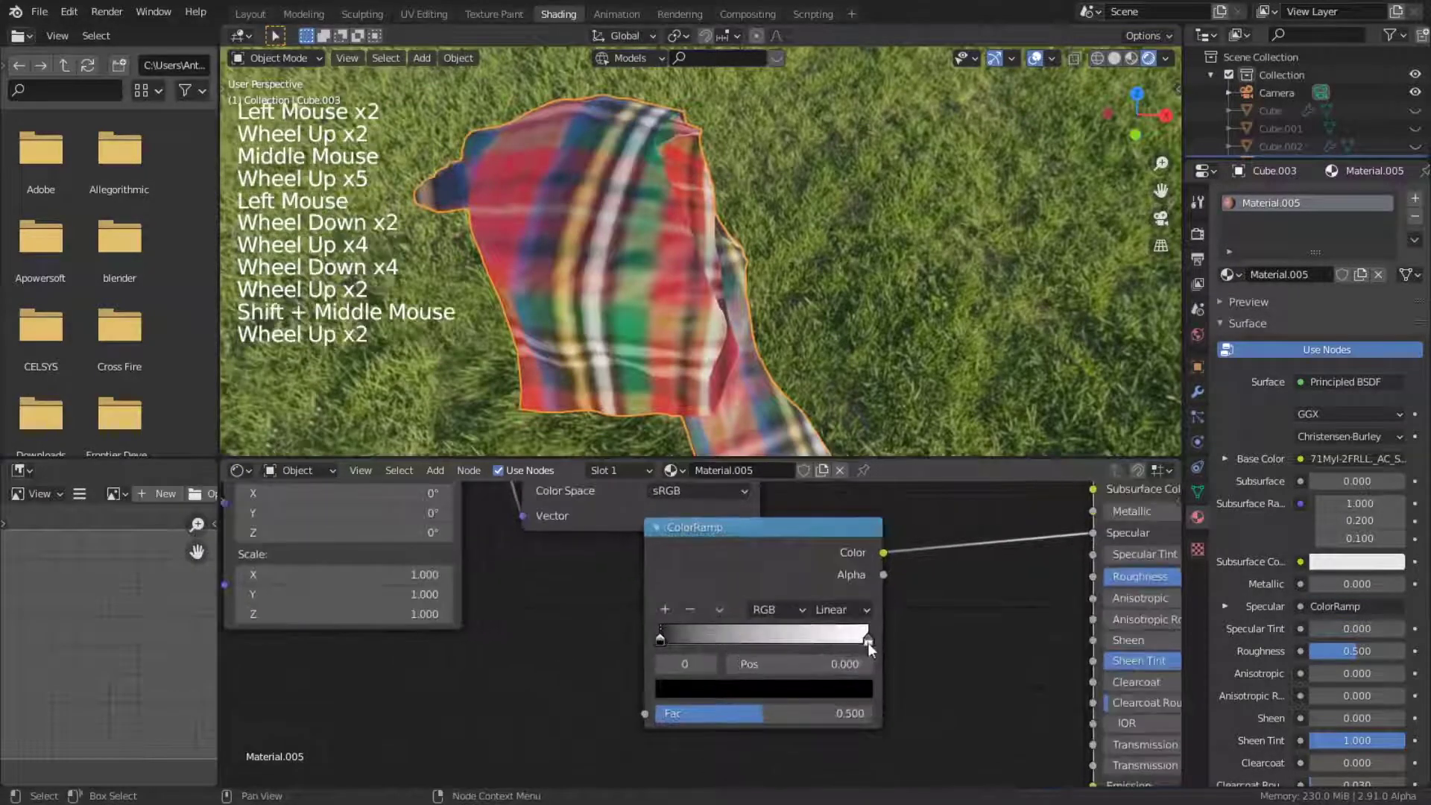
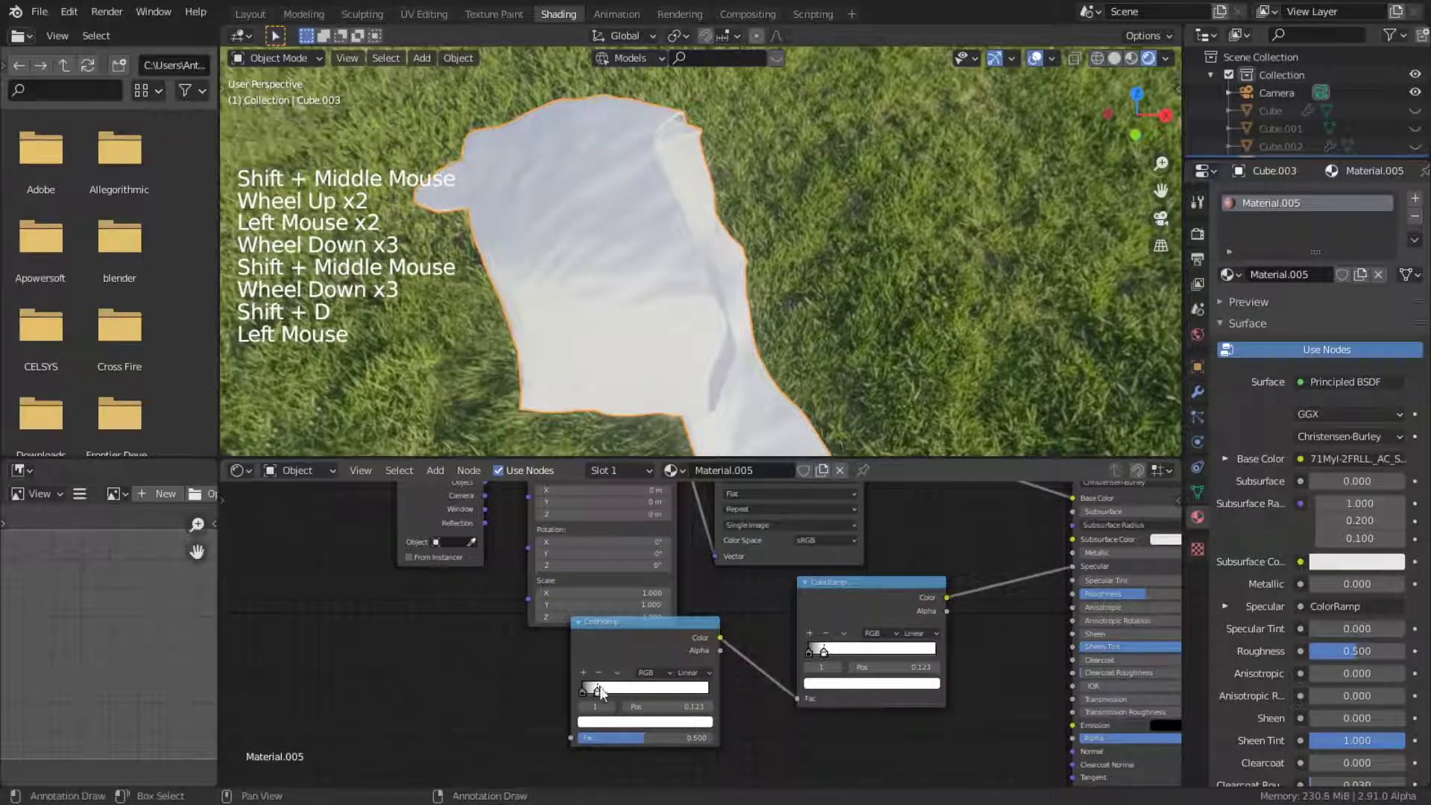
# Adjust the stops of the second, Fresnel-driven ColorRamp
pyautogui.click(663, 700)
pyautogui.click(589, 698)
pyautogui.middleClick(675, 337)
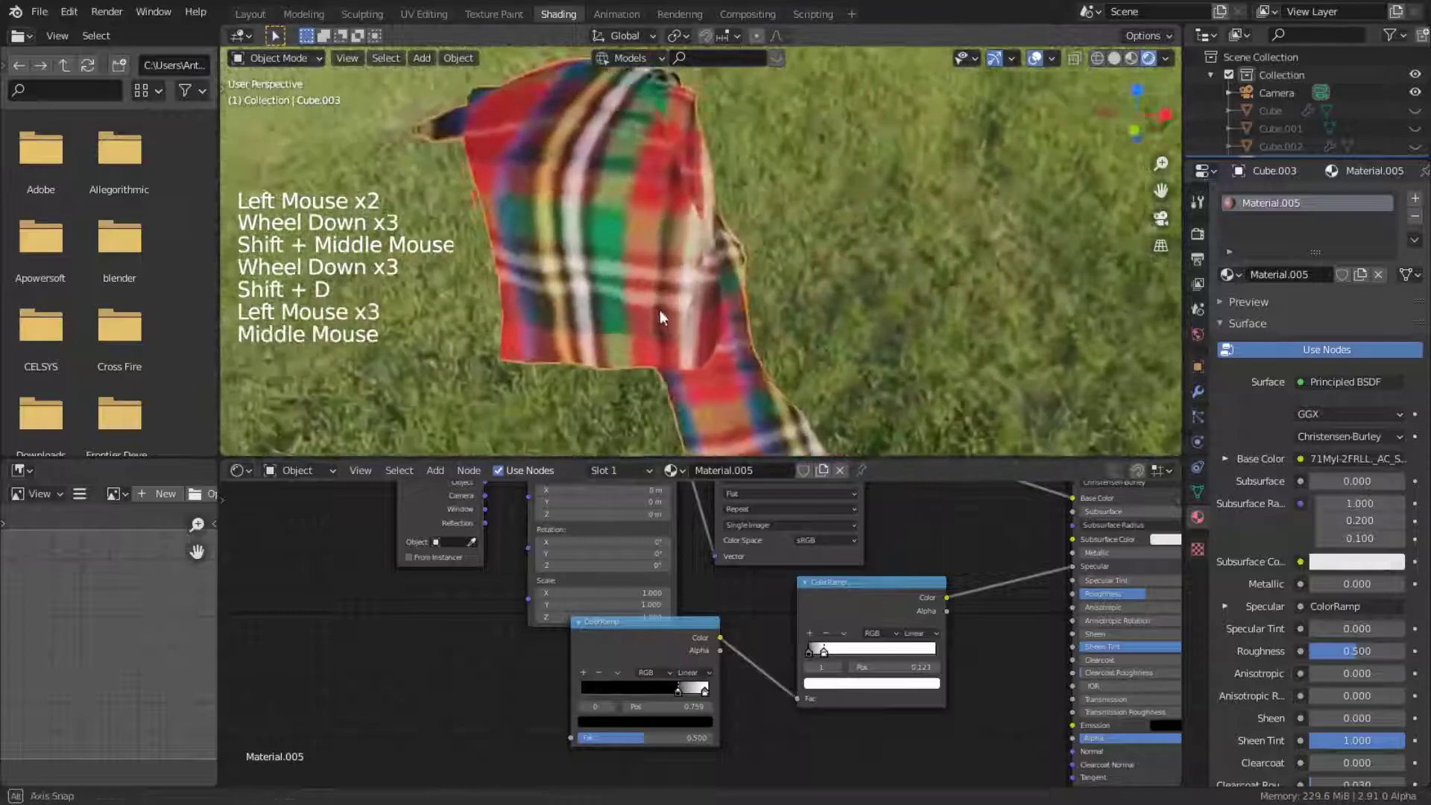
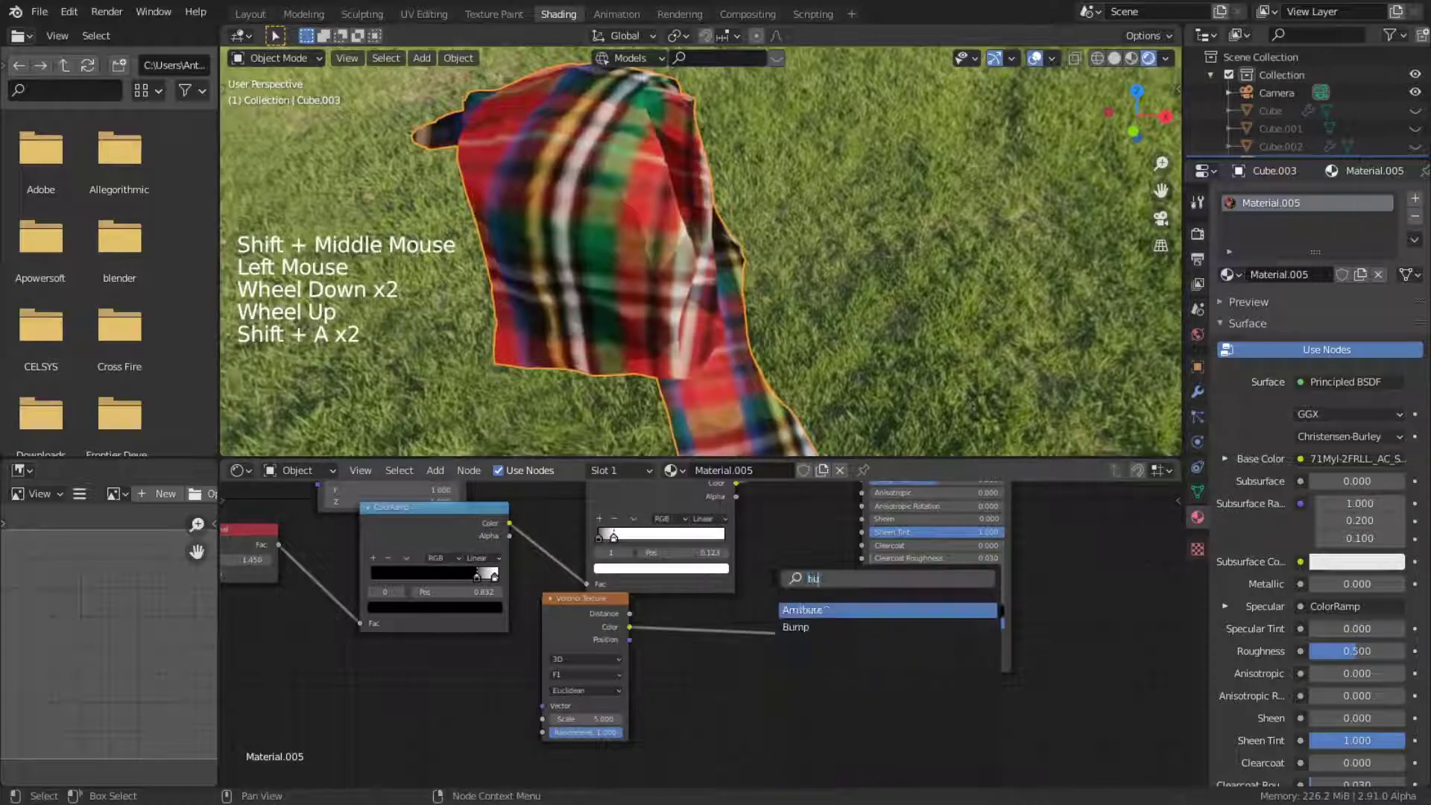
# Add a Bump node and feed the Voronoi Color into its Height toward the BSDF Normal
pyautogui.click(735, 674)
pyautogui.scroll(3)
pyautogui.middleClick(674, 346)
pyautogui.click(784, 633)
pyautogui.middleClick(626, 700)
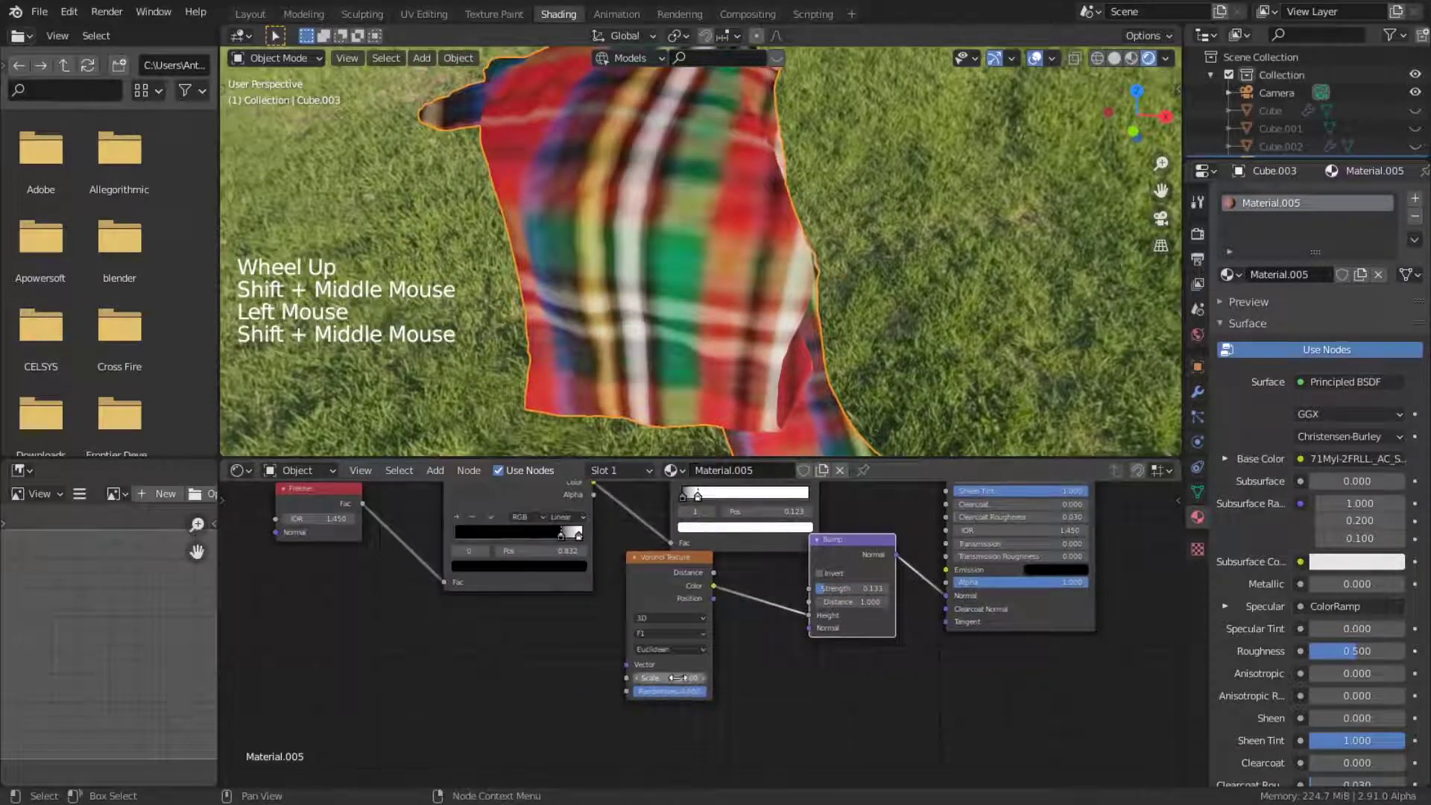
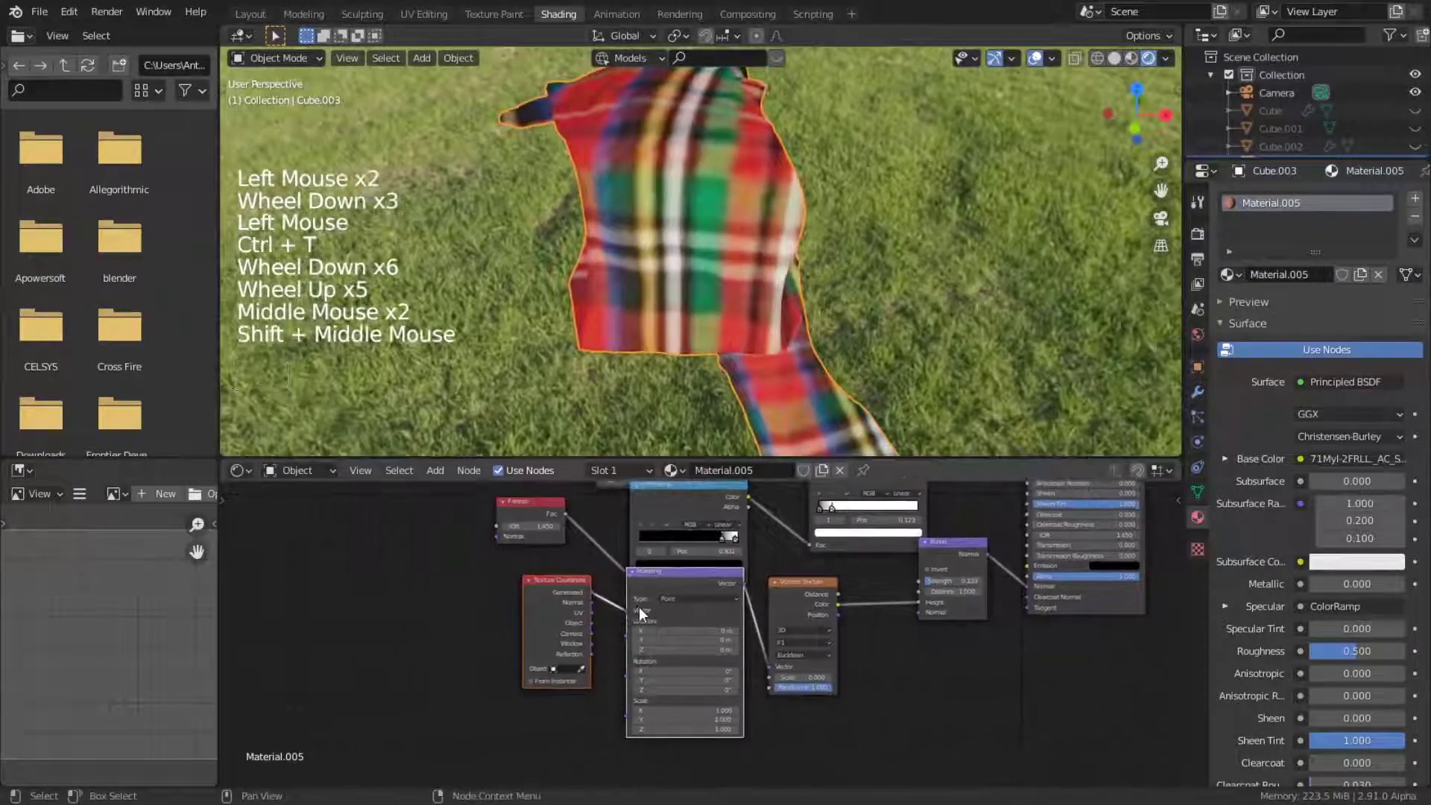
# Set the Voronoi's Texture Coordinate to Object and position nodes for a Noise Texture between Coordinate and Mapping
pyautogui.scroll(-3)
pyautogui.doubleClick(577, 594)
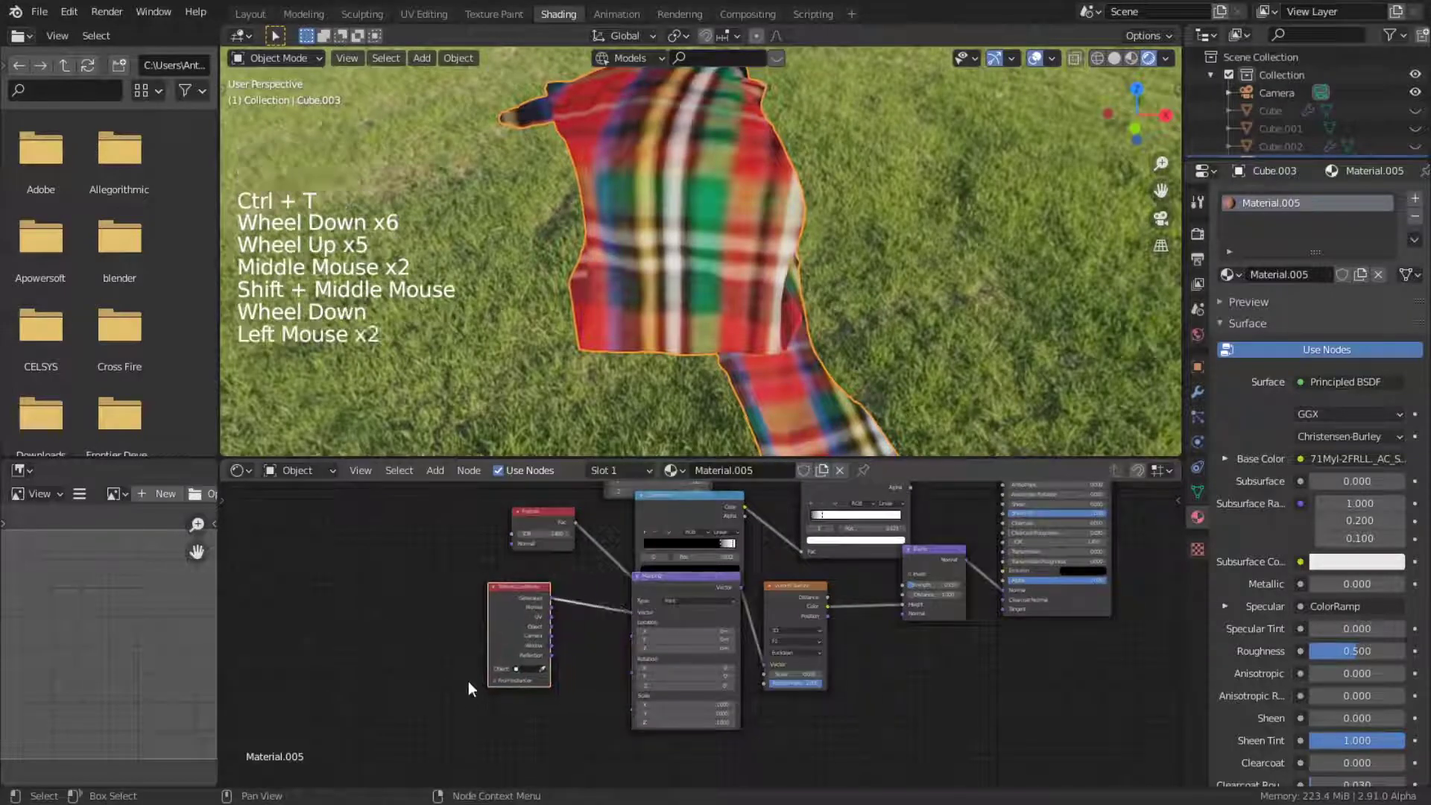
pyautogui.scroll(3)
pyautogui.click(594, 610)
pyautogui.click(600, 628)
pyautogui.scroll(-3)
pyautogui.scroll(3)
pyautogui.scroll(-3)
pyautogui.scroll(3)
pyautogui.scroll(-3)
pyautogui.scroll(3)
pyautogui.middleClick(684, 346)
pyautogui.scroll(3)
pyautogui.middleClick(681, 337)
pyautogui.press('shift+a')
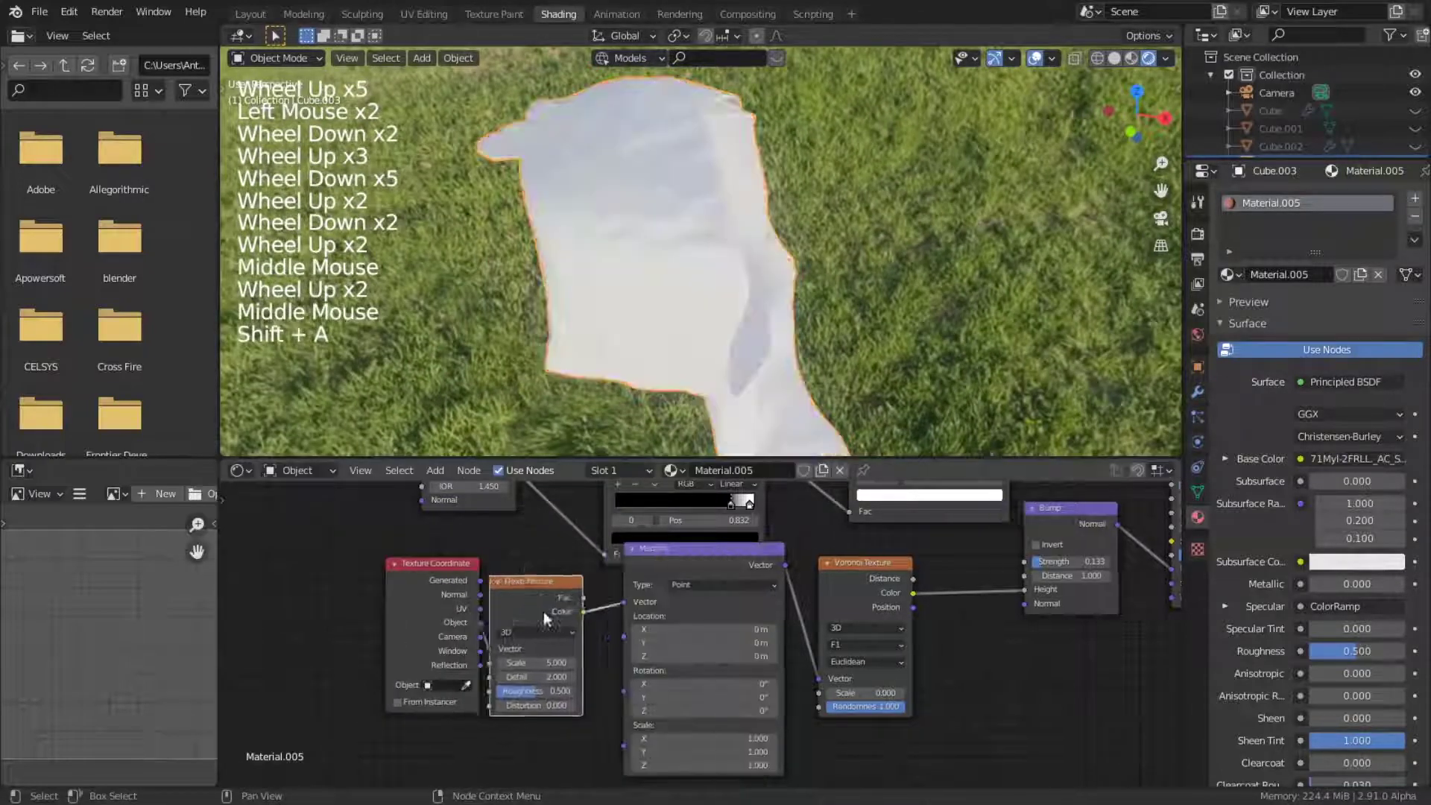
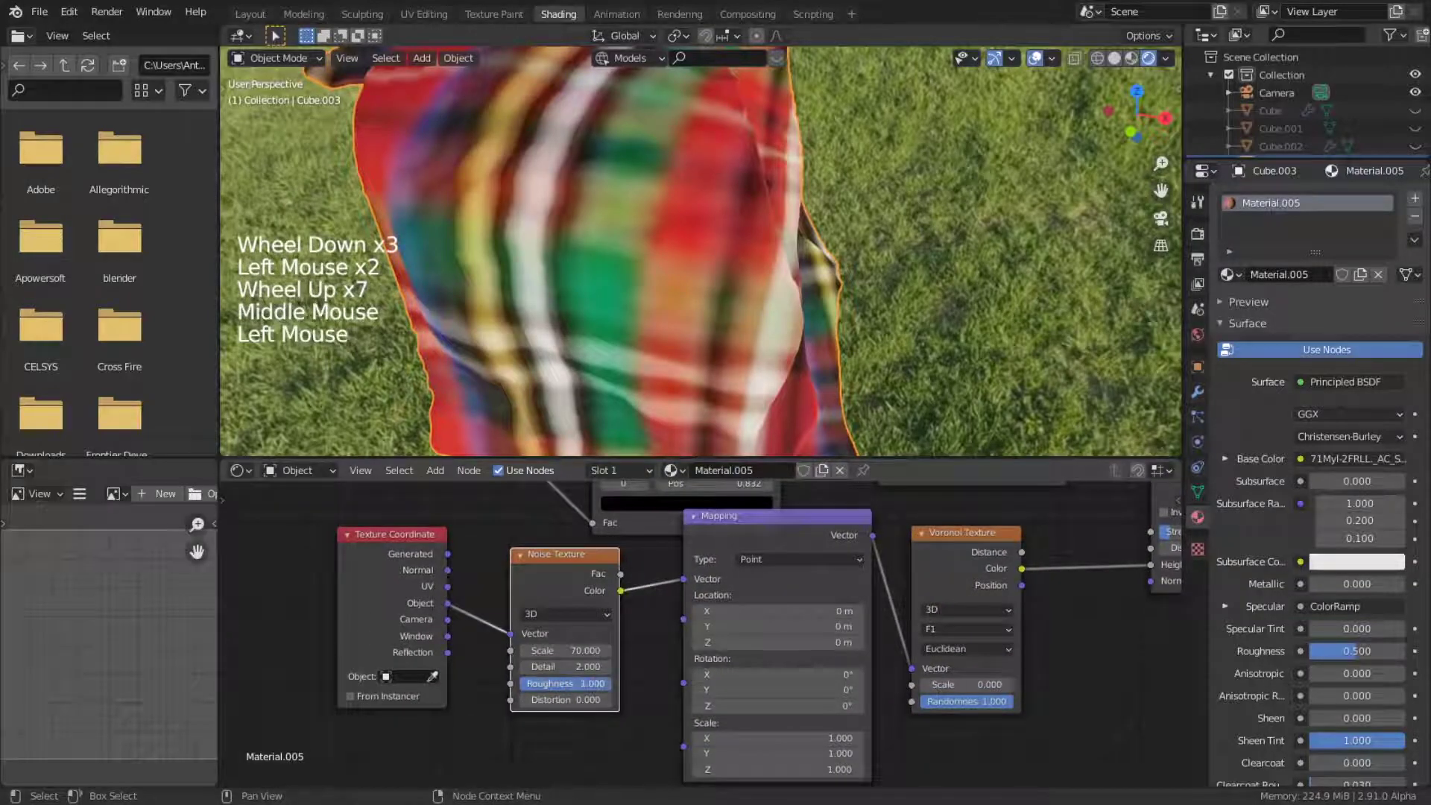
# Set the Noise Texture to scale 70, roughness 1 and prepare to add a MixRGB after it
pyautogui.scroll(-3)
pyautogui.middleClick(790, 288)
pyautogui.middleClick(808, 346)
pyautogui.scroll(3)
pyautogui.middleClick(777, 384)
pyautogui.scroll(-3)
pyautogui.middleClick(742, 388)
pyautogui.scroll(3)
pyautogui.middleClick(829, 308)
pyautogui.scroll(-3)
pyautogui.scroll(-3)
pyautogui.press('shift+a')
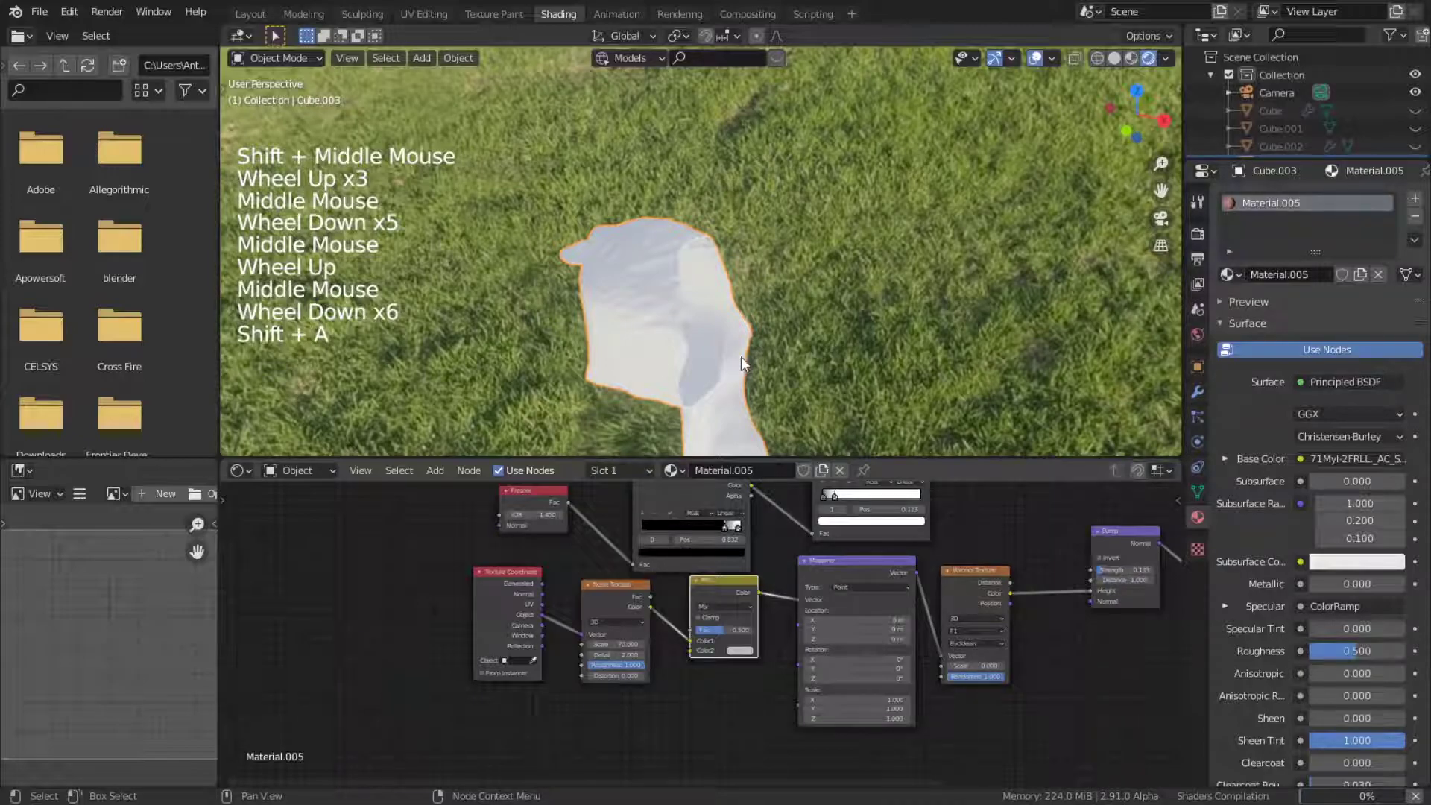
# Link the Noise Texture Color into the Mix node's Color1
pyautogui.click(749, 364)
pyautogui.middleClick(749, 364)
pyautogui.scroll(3)
pyautogui.click(758, 622)
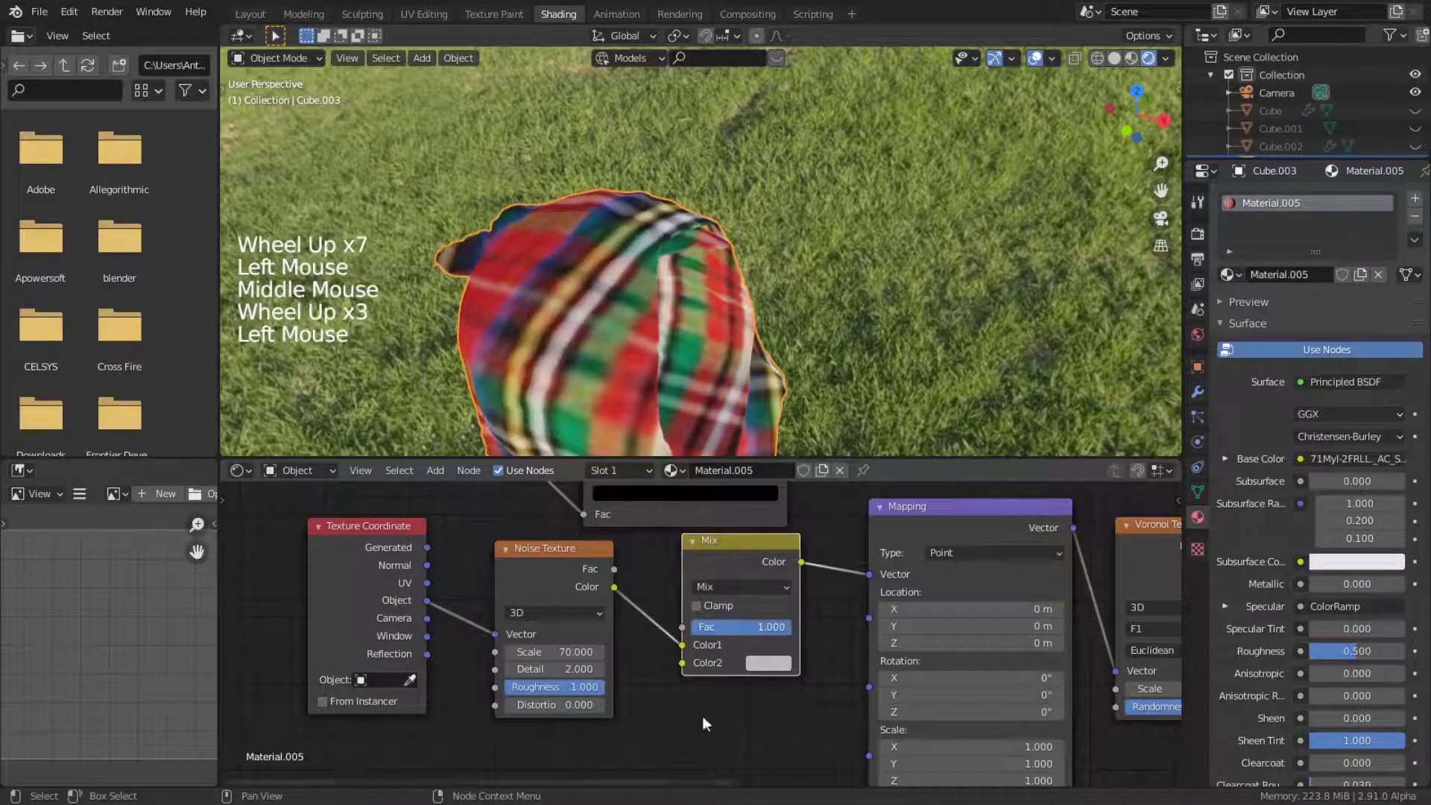
pyautogui.middleClick(706, 709)
# Link the Texture Coordinate Object output into the Mix node's Color2
pyautogui.scroll(-3)
pyautogui.middleClick(625, 746)
pyautogui.scroll(-3)
pyautogui.click(524, 604)
pyautogui.scroll(-3)
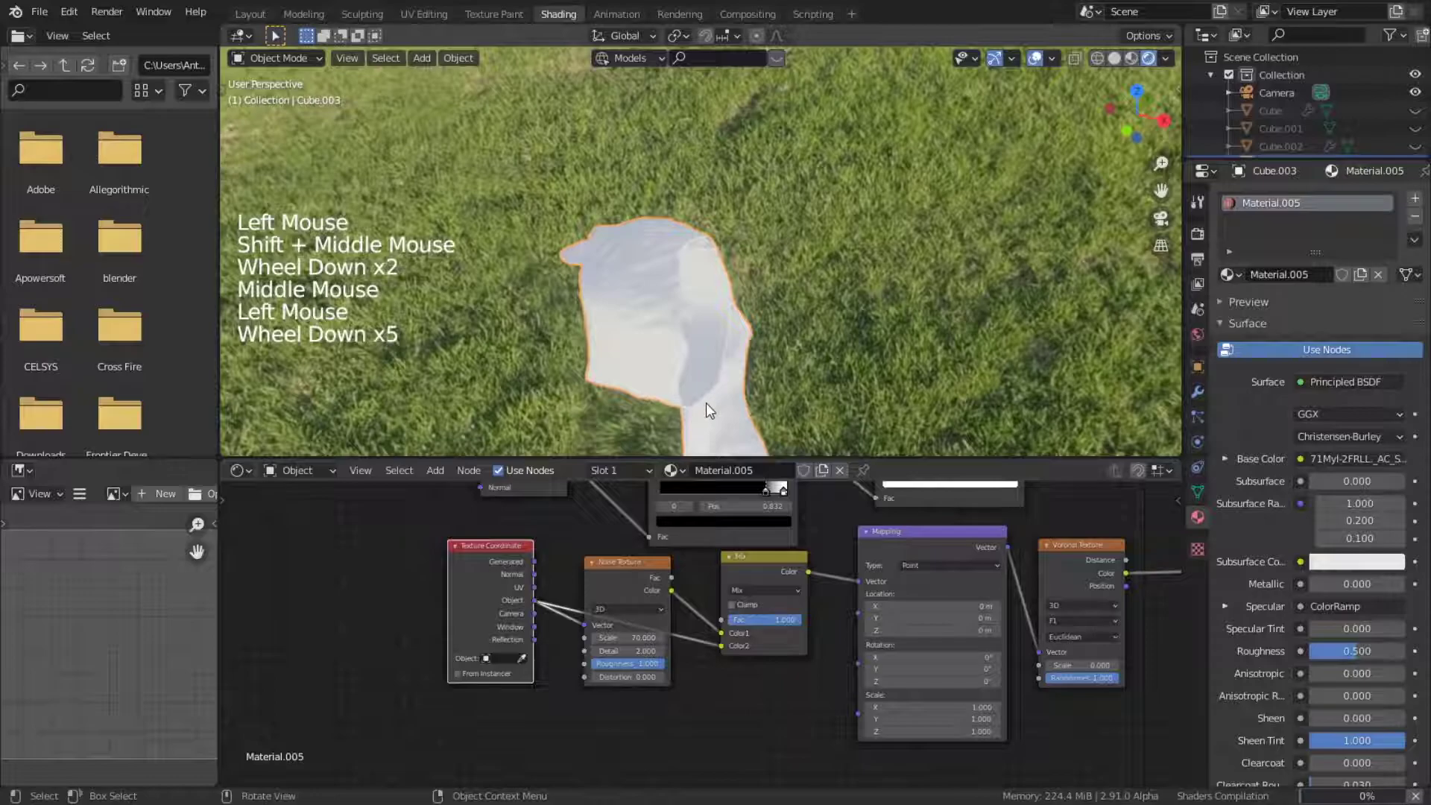